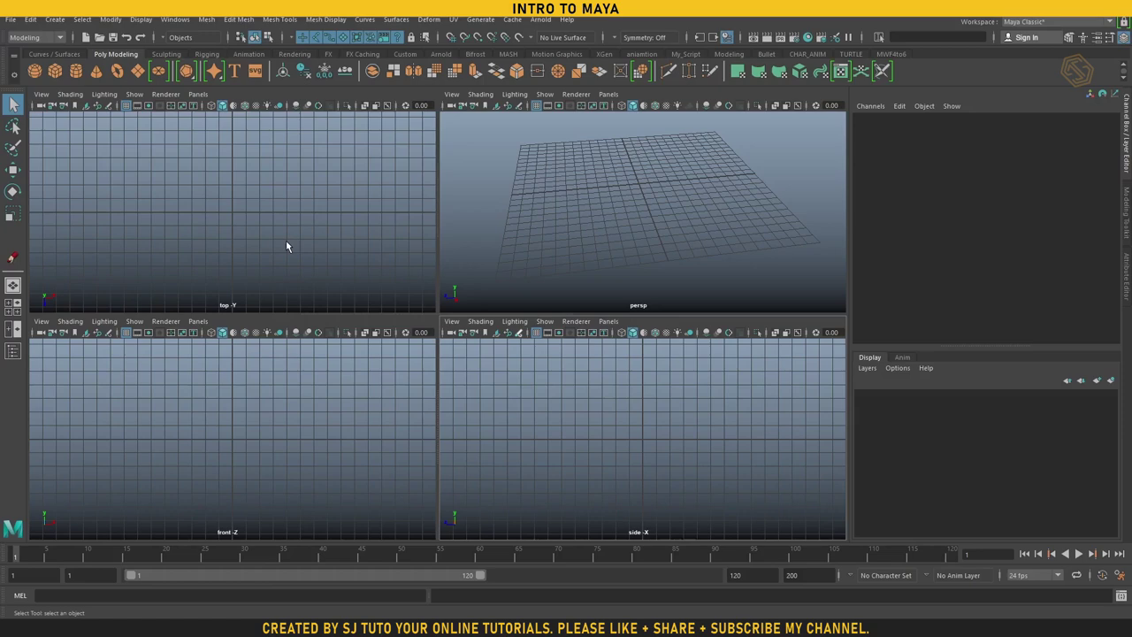
Step: Maximize the persp panel so the perspective view fills the workspace
key(space)
Step: In Preferences > Settings keep centimeter as the linear working unit and save
click(476, 318)
drag(389, 310, 439, 331)
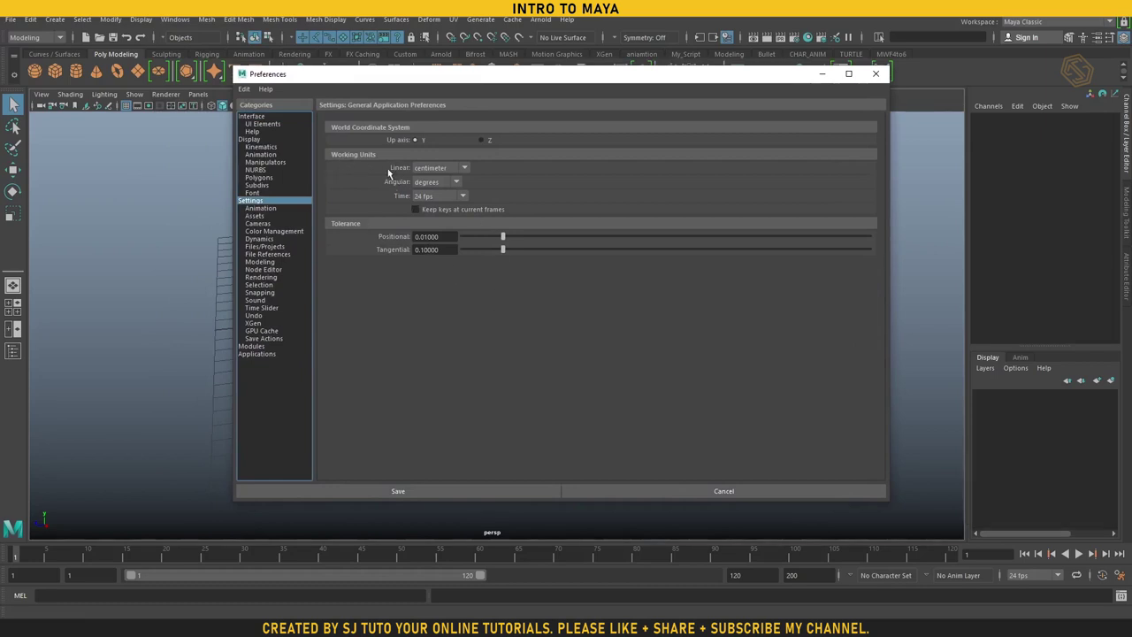
click(468, 173)
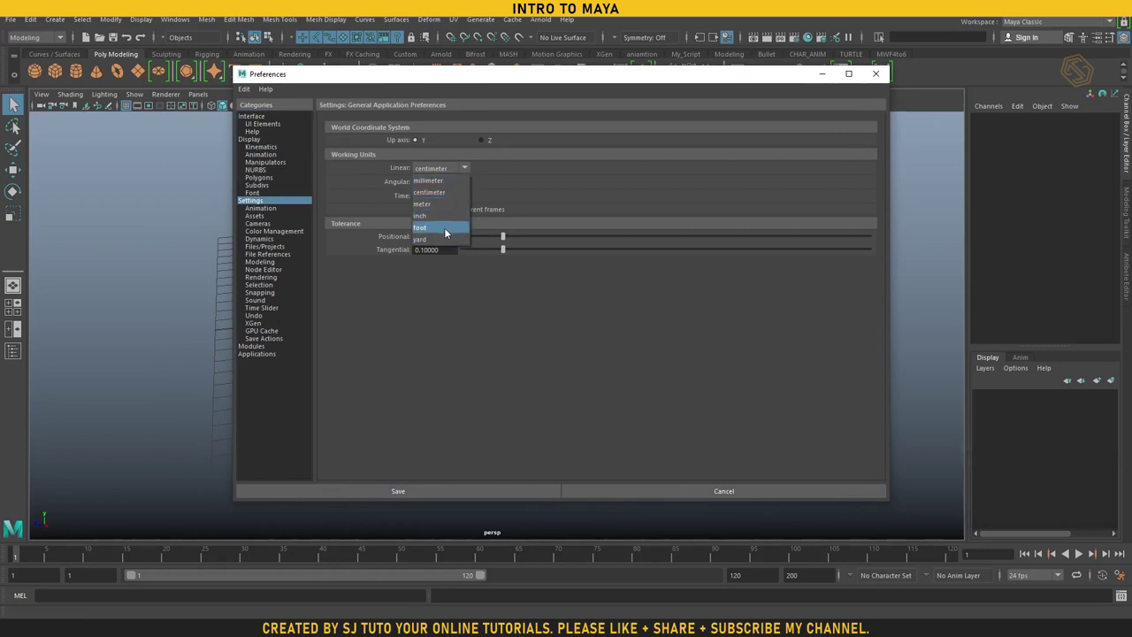
click(503, 179)
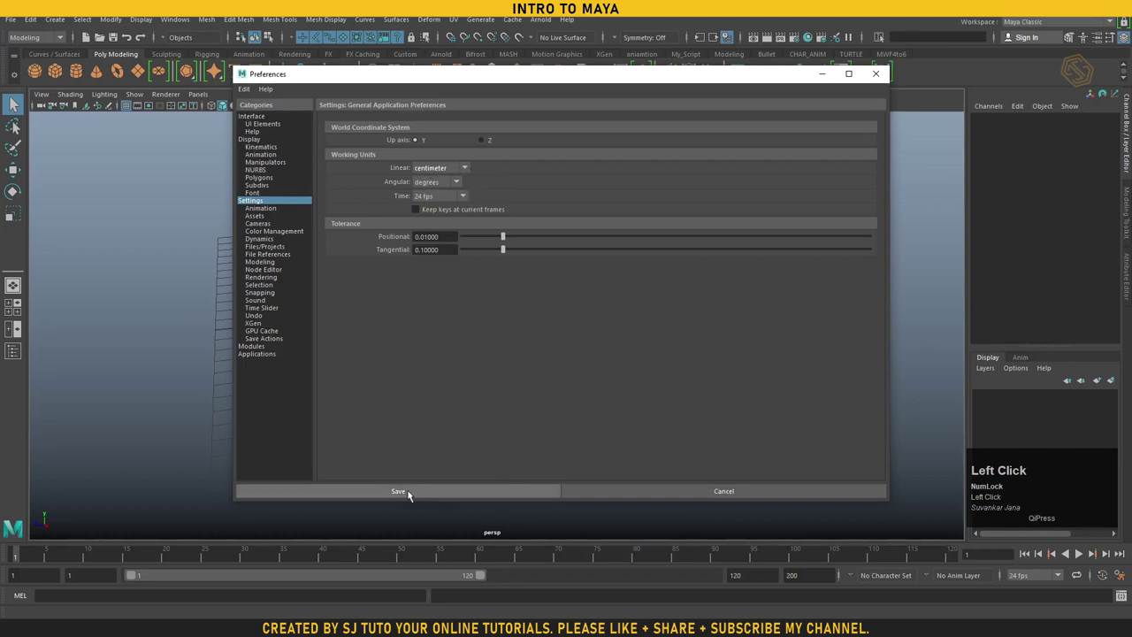
click(410, 492)
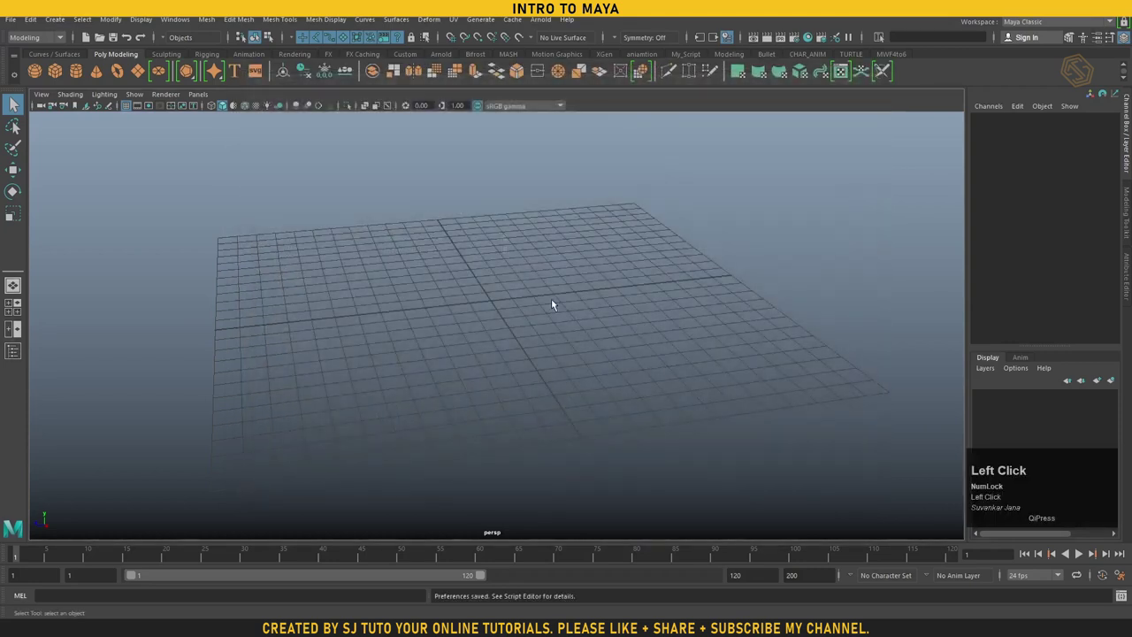
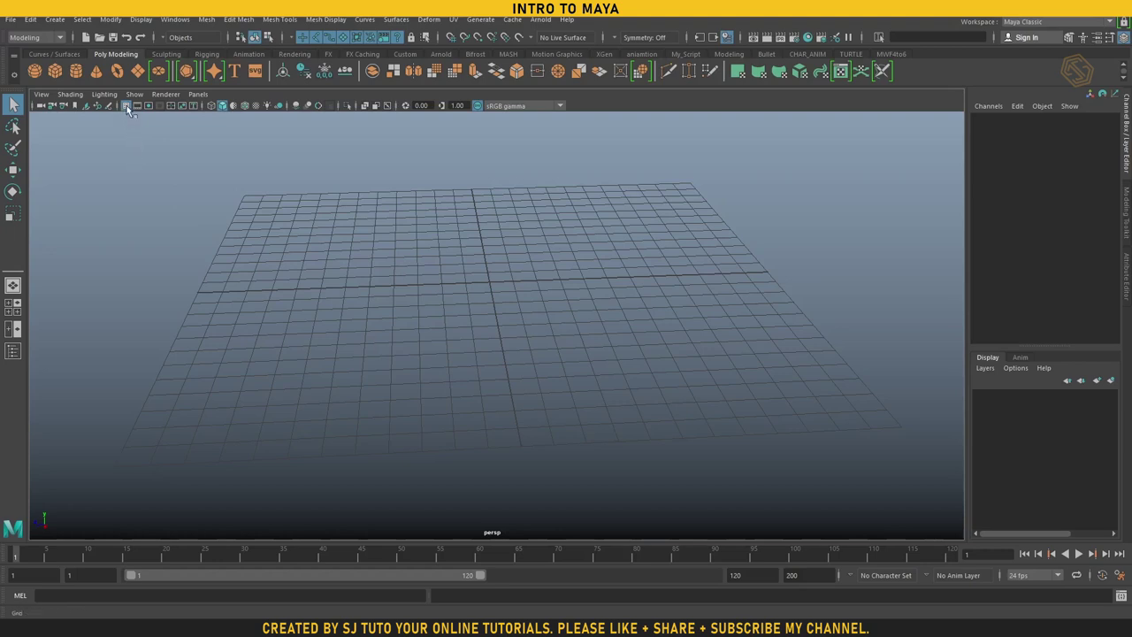
Step: Restore the four-pane layout, show the grid in persp and zoom out
key(space)
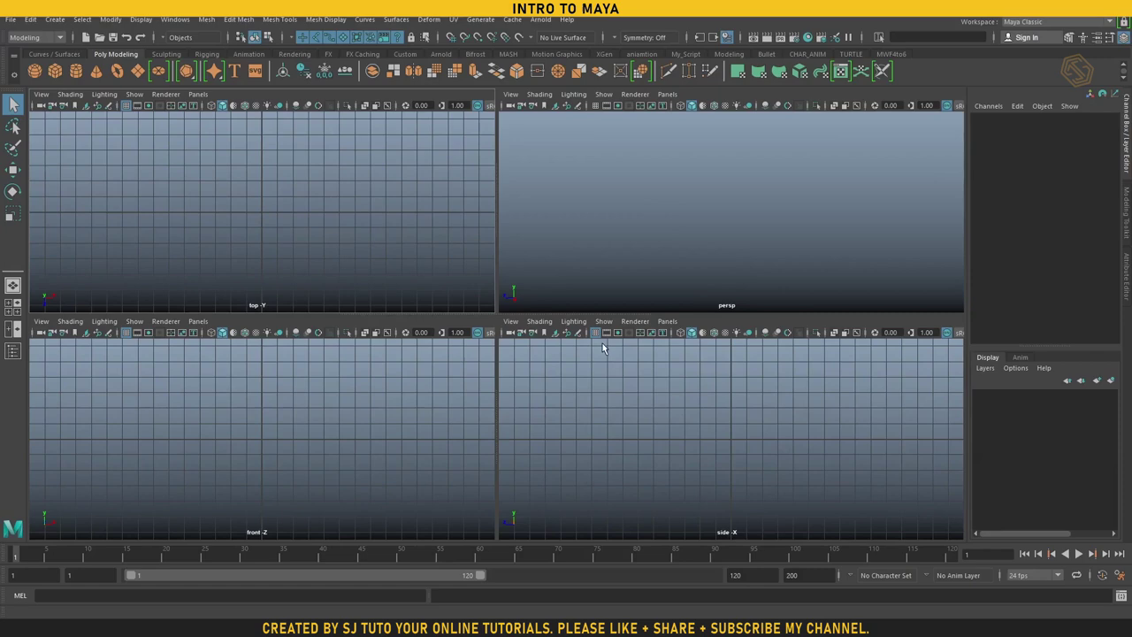
click(602, 335)
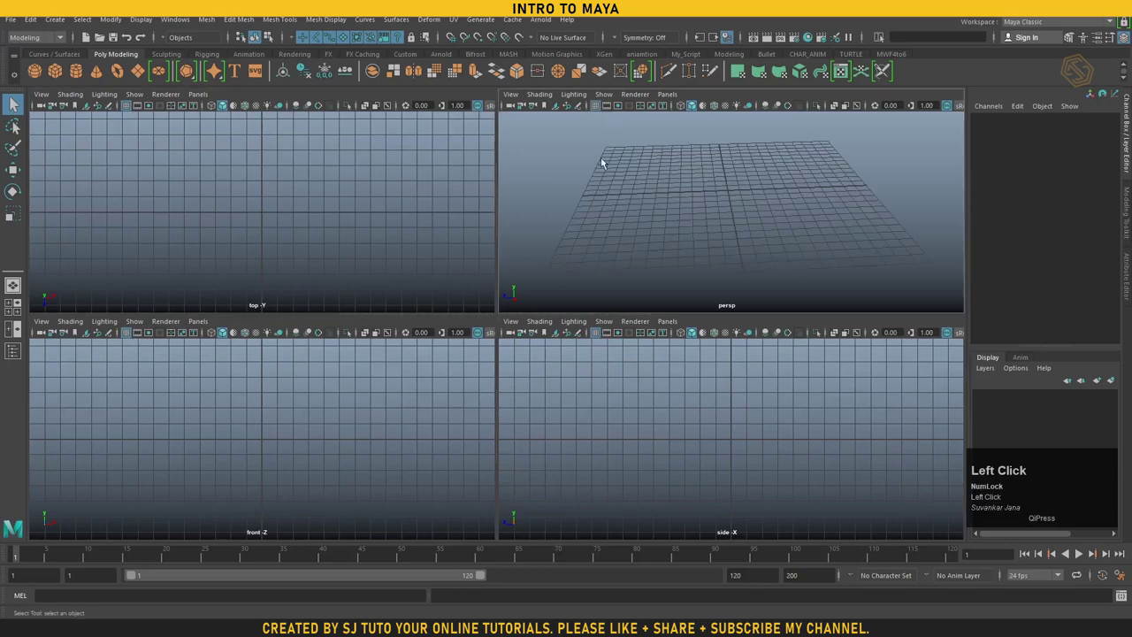
scroll(down, 3)
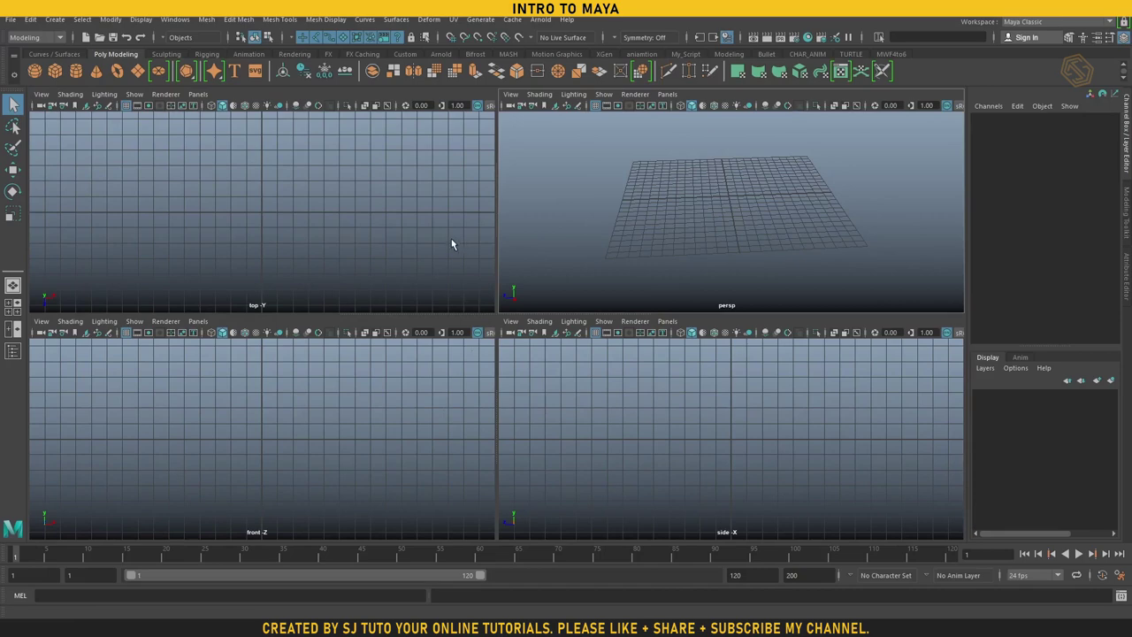
click(143, 26)
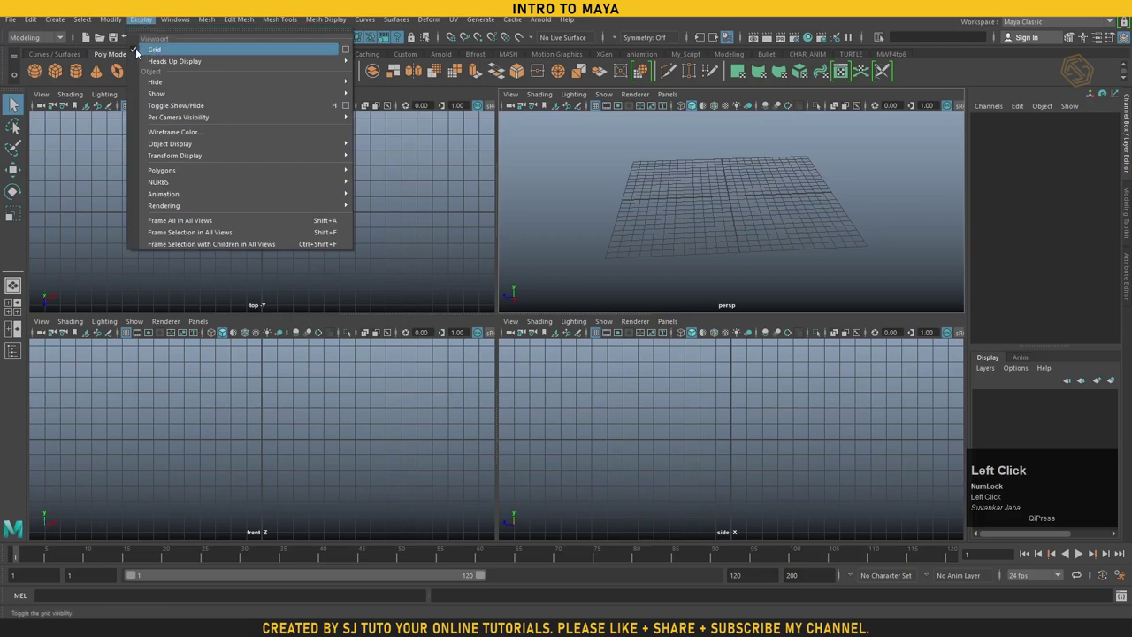
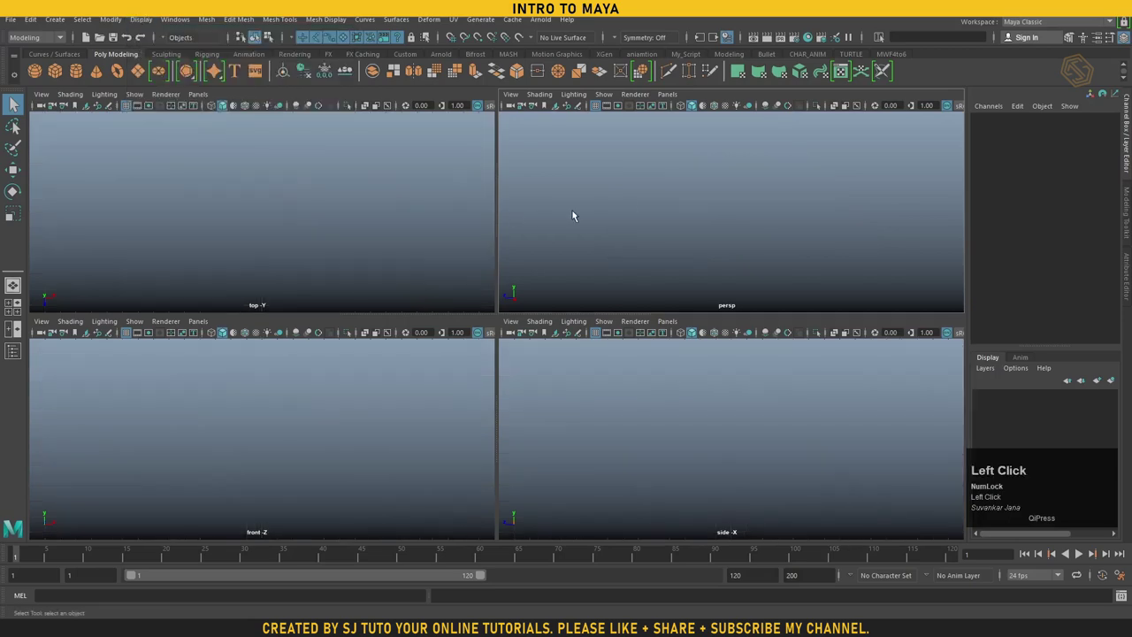
click(575, 213)
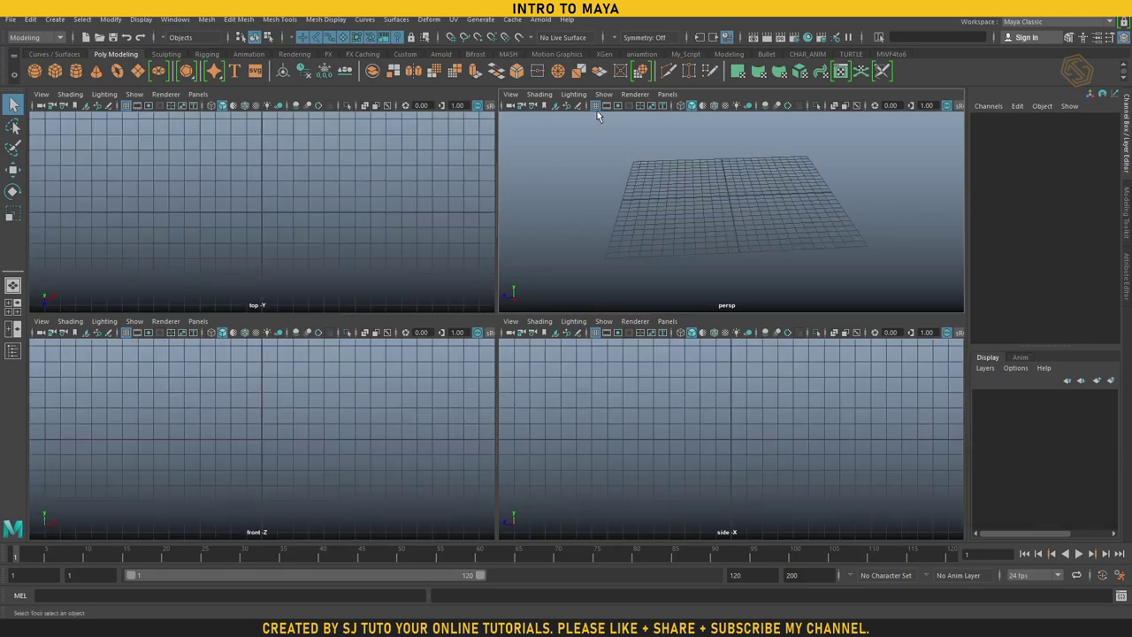
right_click(606, 114)
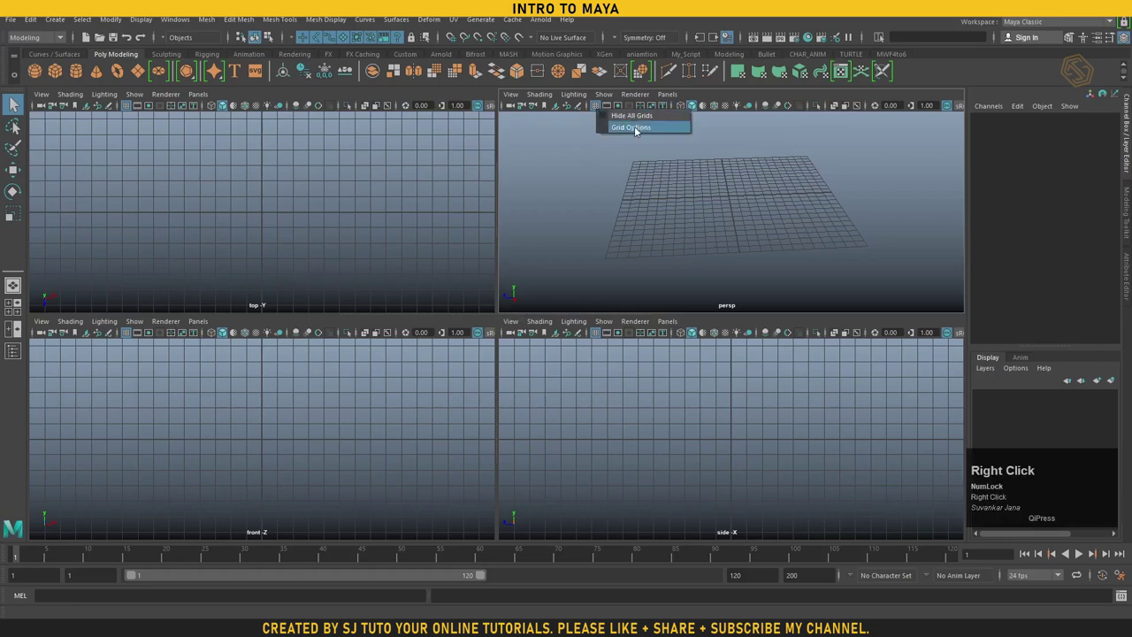
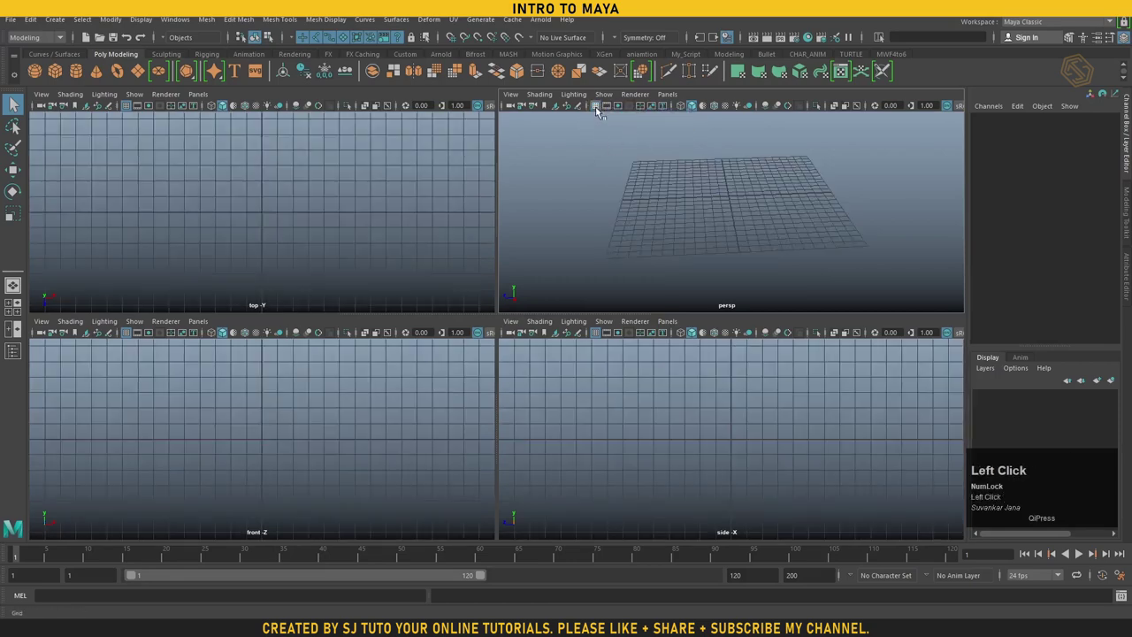
Step: Open Grid Options from the Grid icon and maximize the perspective view beside it
right_click(599, 113)
click(638, 134)
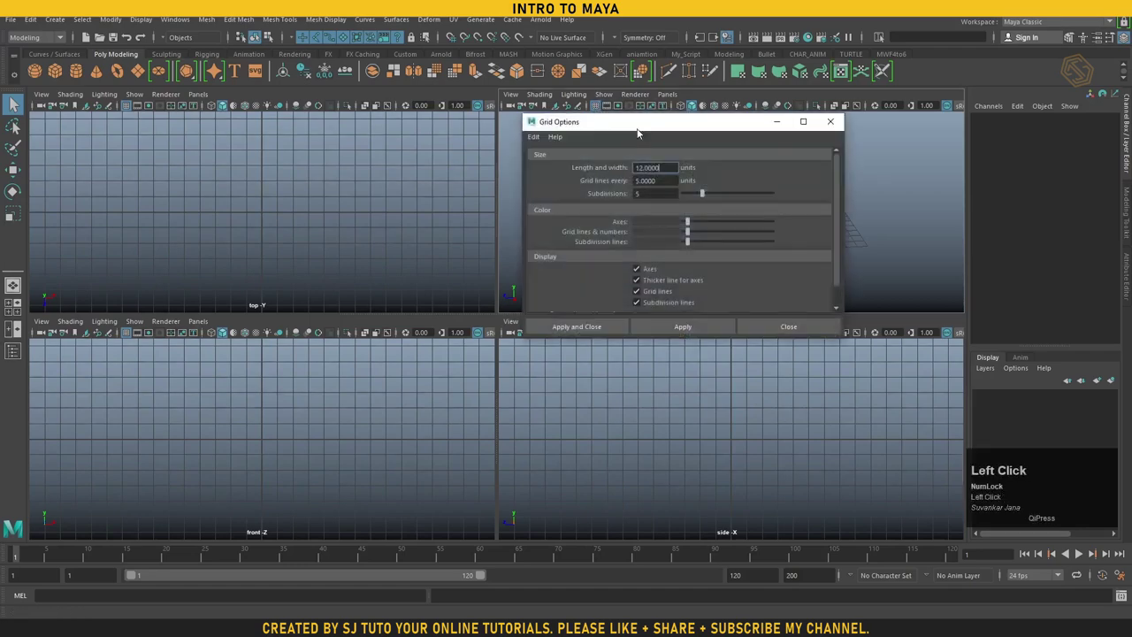
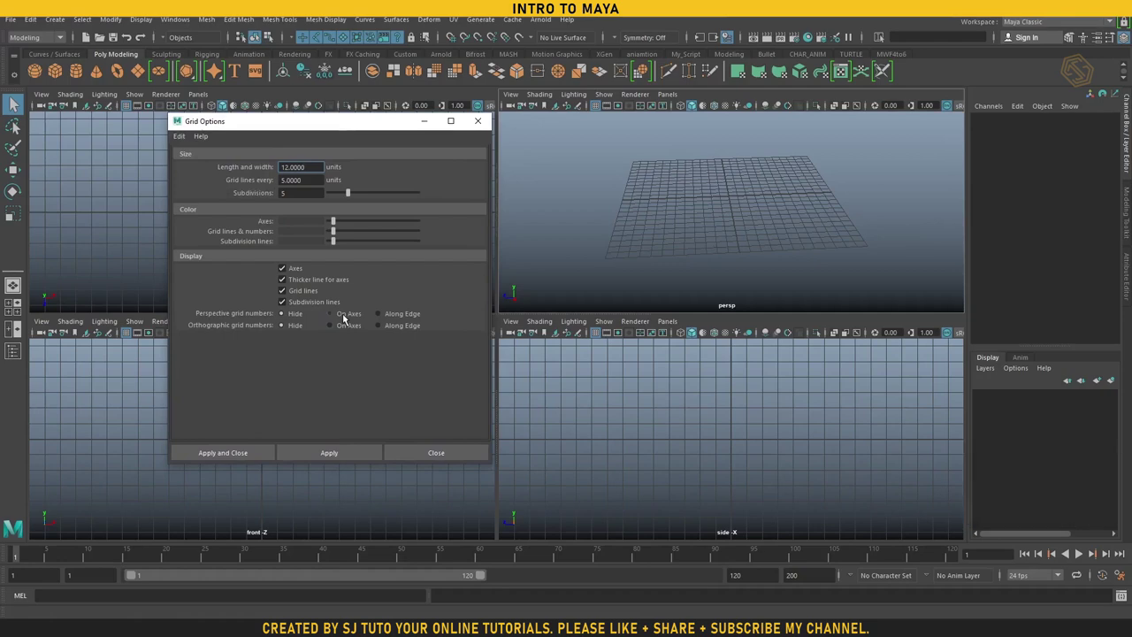
middle_click(801, 219)
key(space)
Step: Reframe the grid in persp and select the length-and-width value of 12 for editing
click(356, 131)
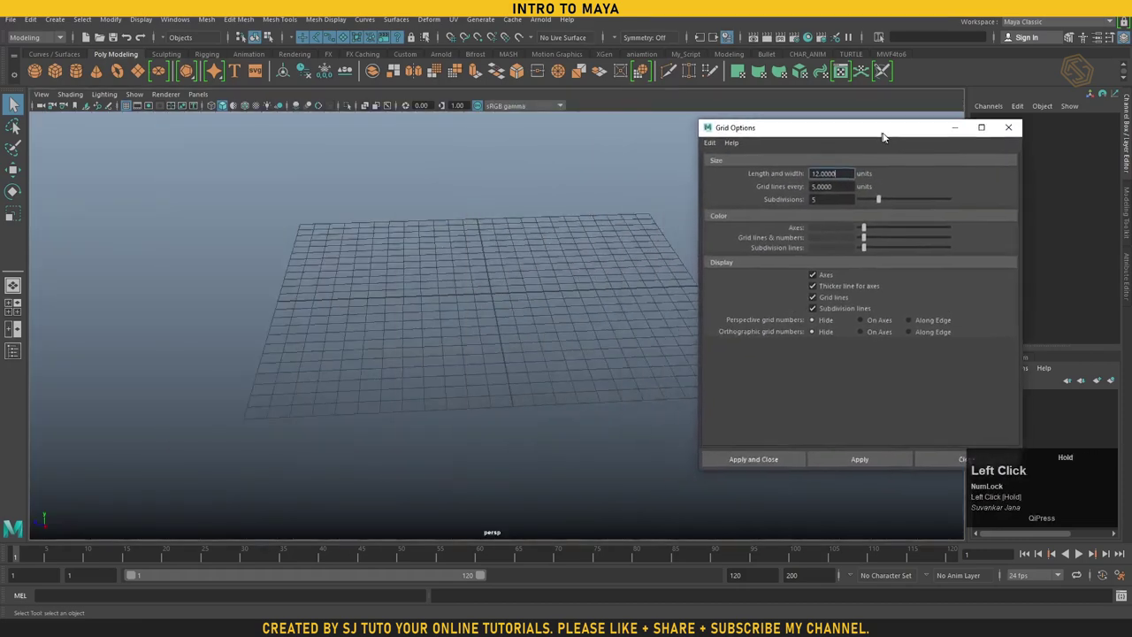
right_click(515, 280)
middle_click(570, 306)
right_click(512, 309)
click(530, 320)
drag(827, 132, 514, 223)
drag(514, 224, 591, 288)
middle_click(627, 294)
right_click(595, 305)
drag(792, 198, 665, 259)
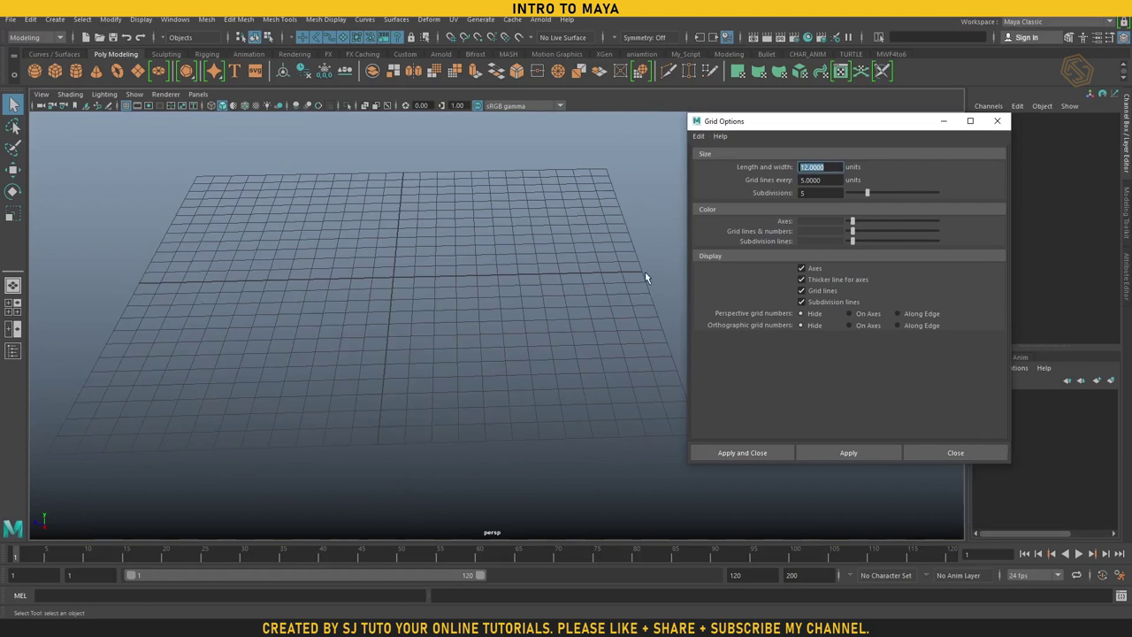
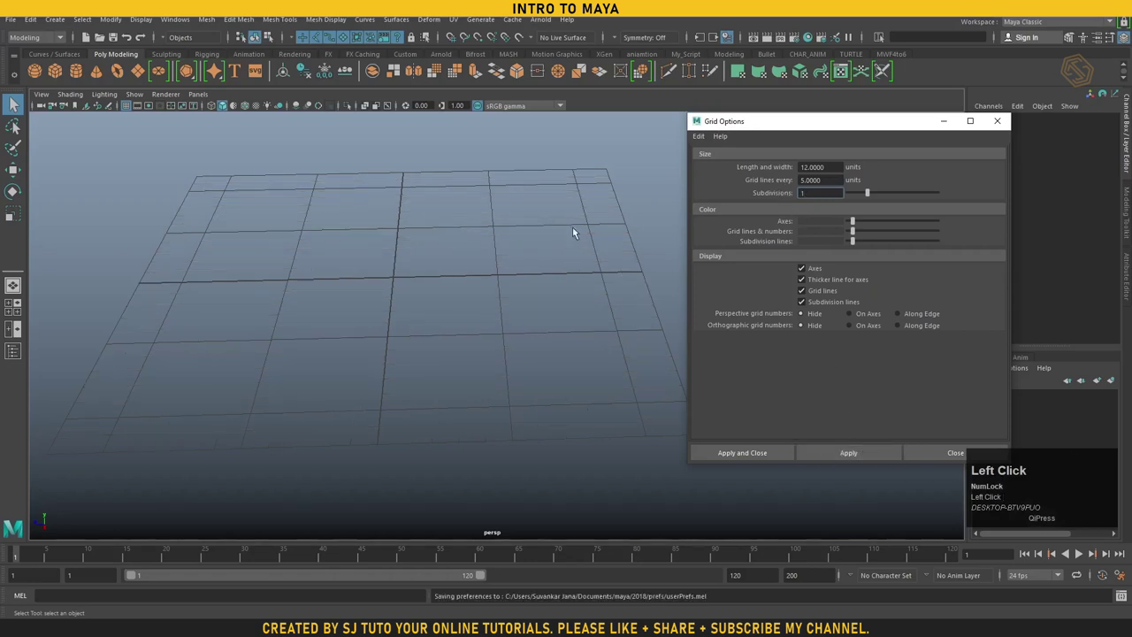
Step: Apply a single subdivision so only the larger grid squares show
click(583, 224)
right_click(594, 261)
click(576, 253)
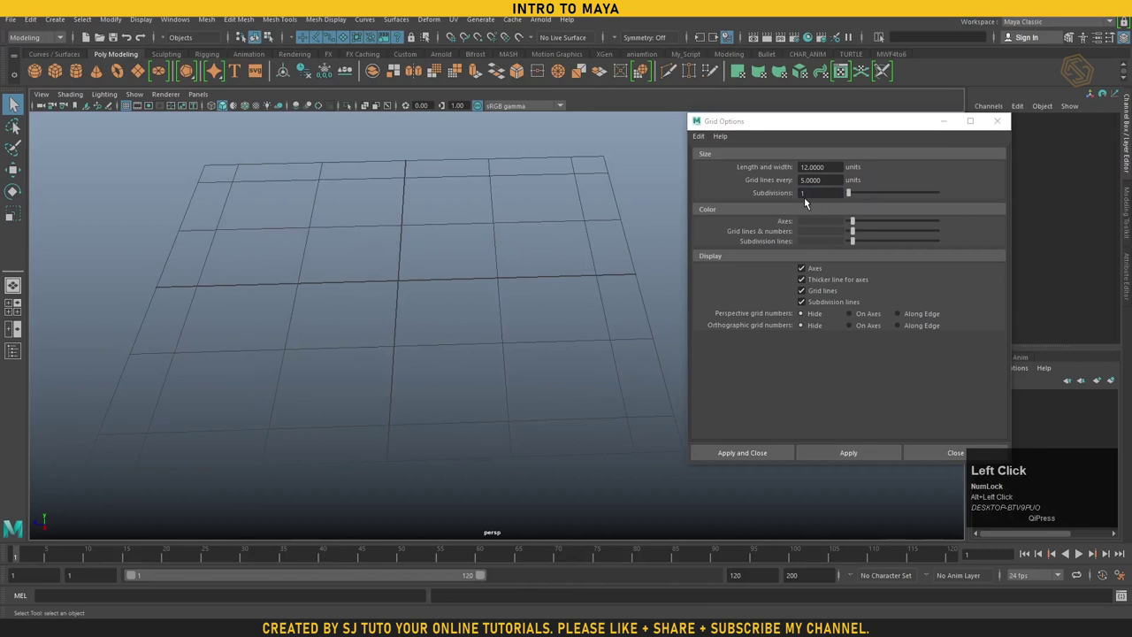
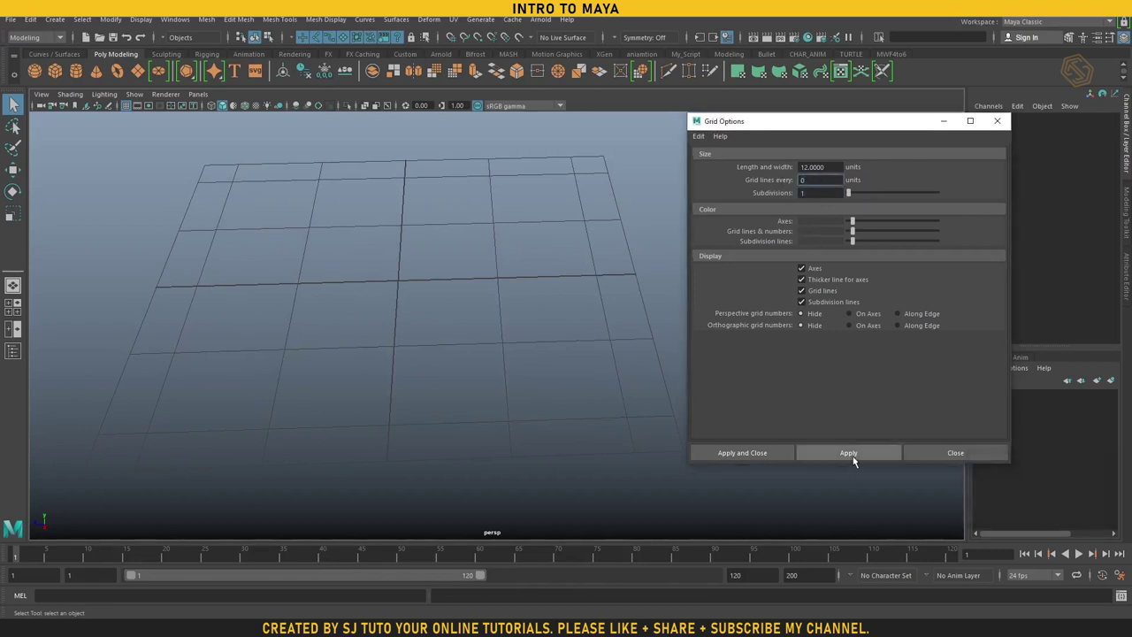
drag(856, 458, 850, 454)
Step: Set grid lines every 5 units with 5 subdivisions and apply to the viewport
right_click(567, 350)
click(557, 339)
right_click(549, 338)
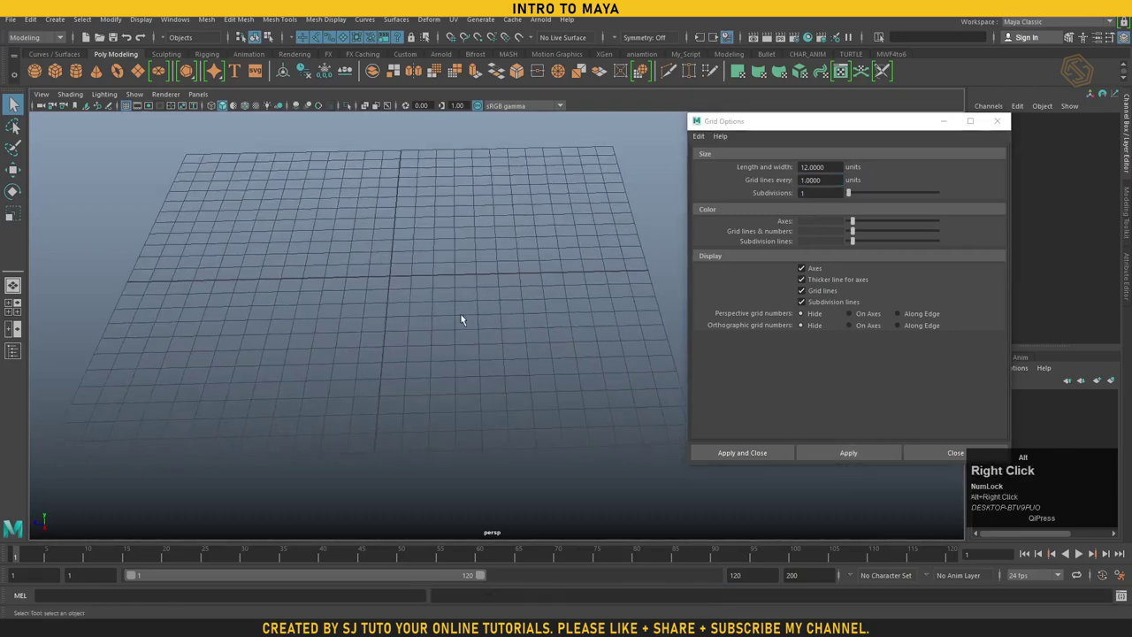
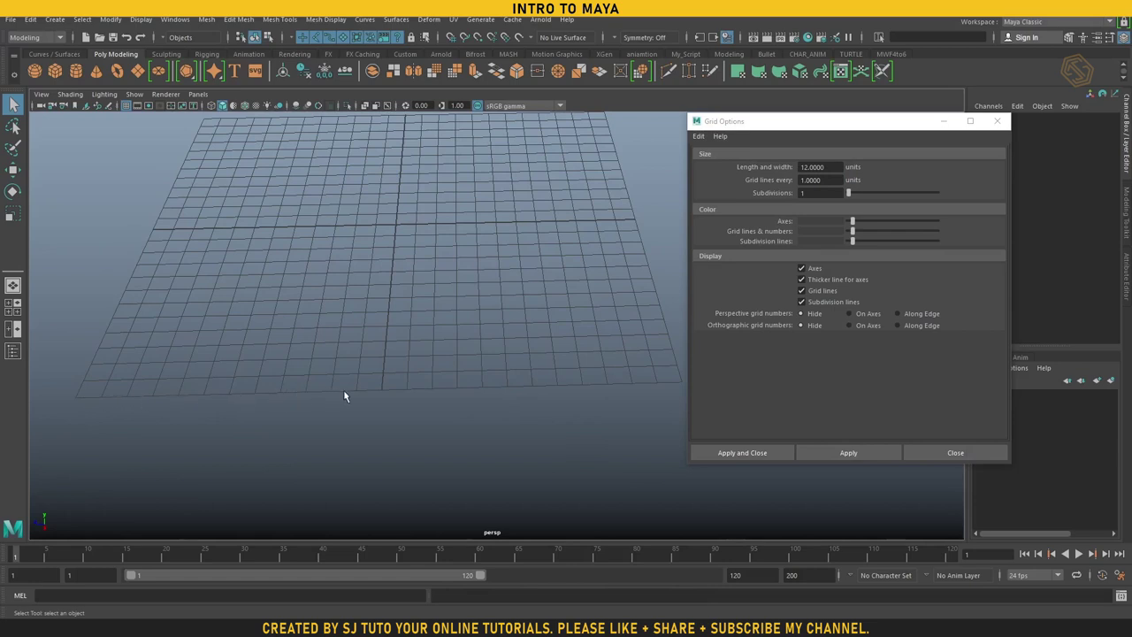
right_click(647, 407)
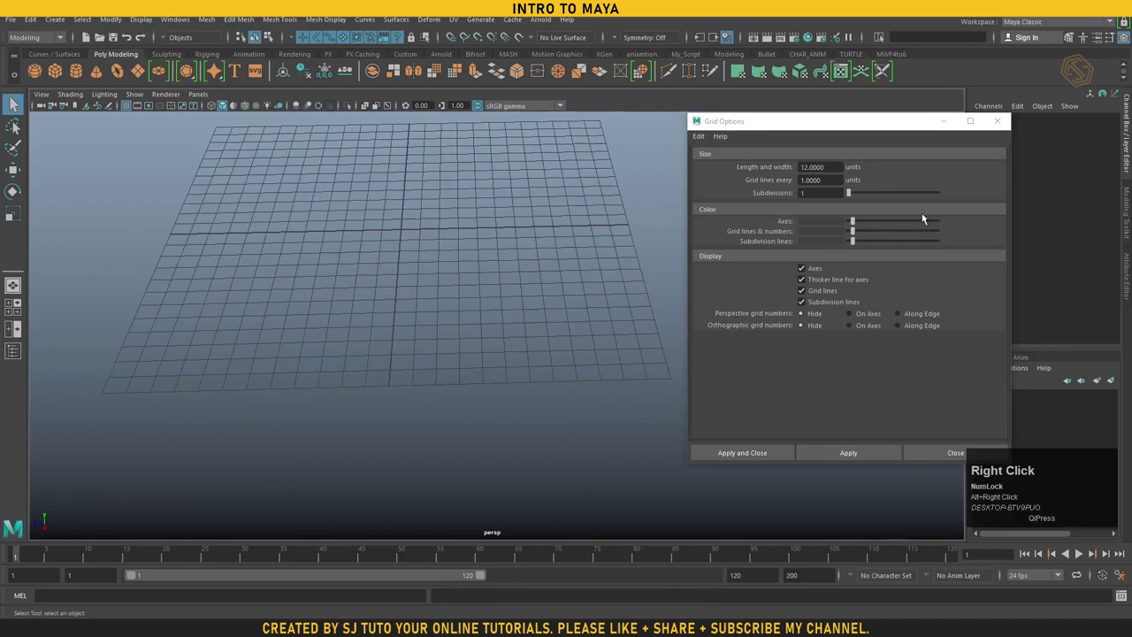
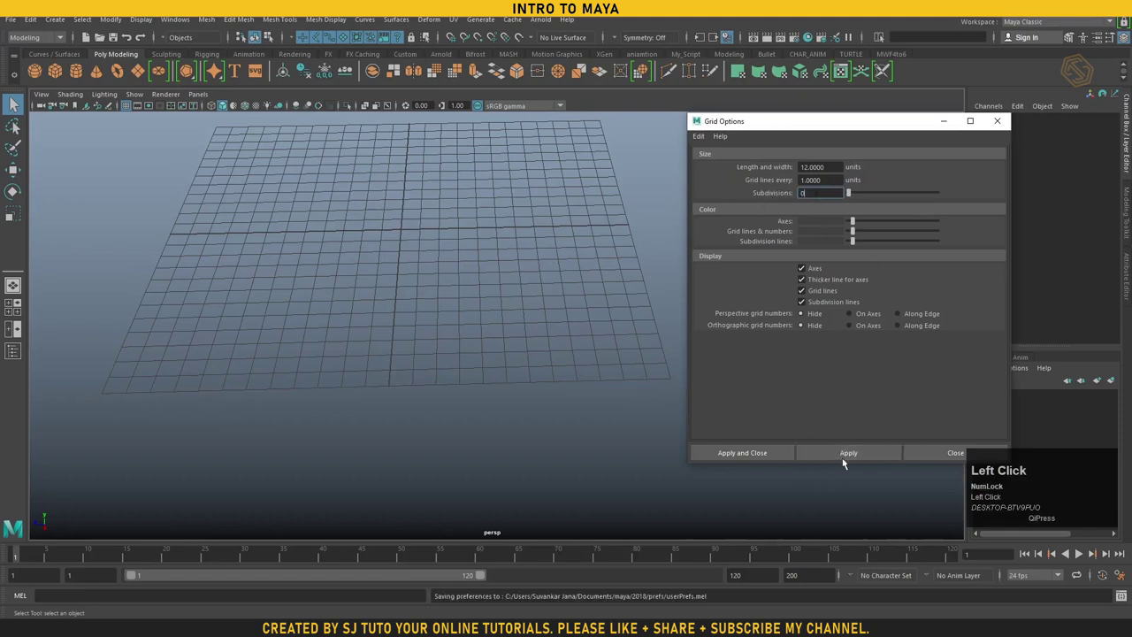
click(796, 197)
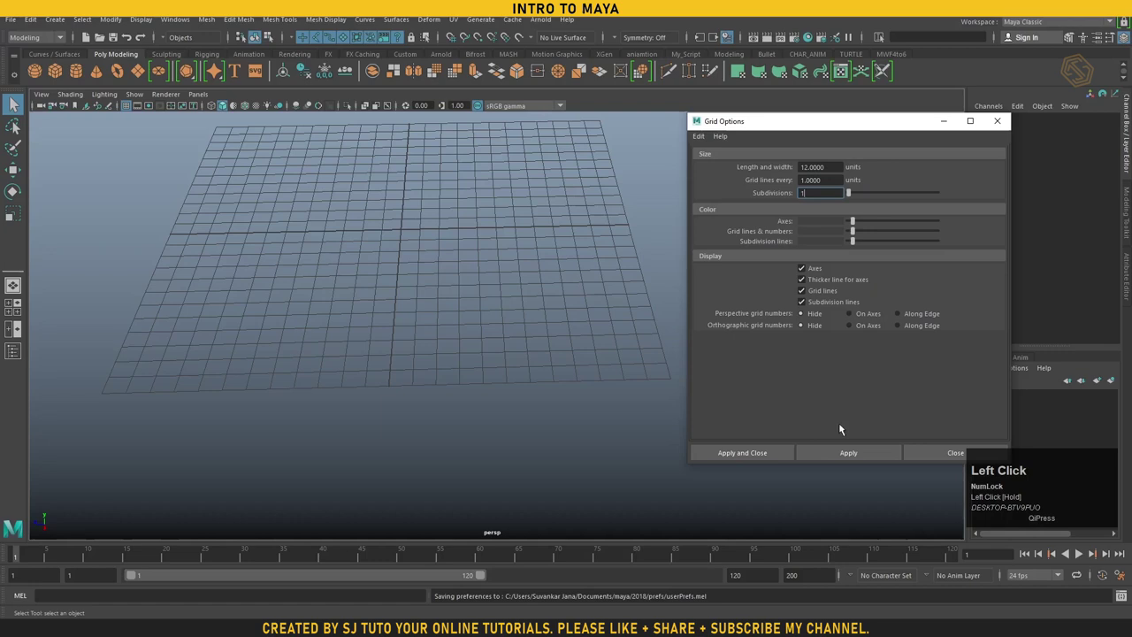
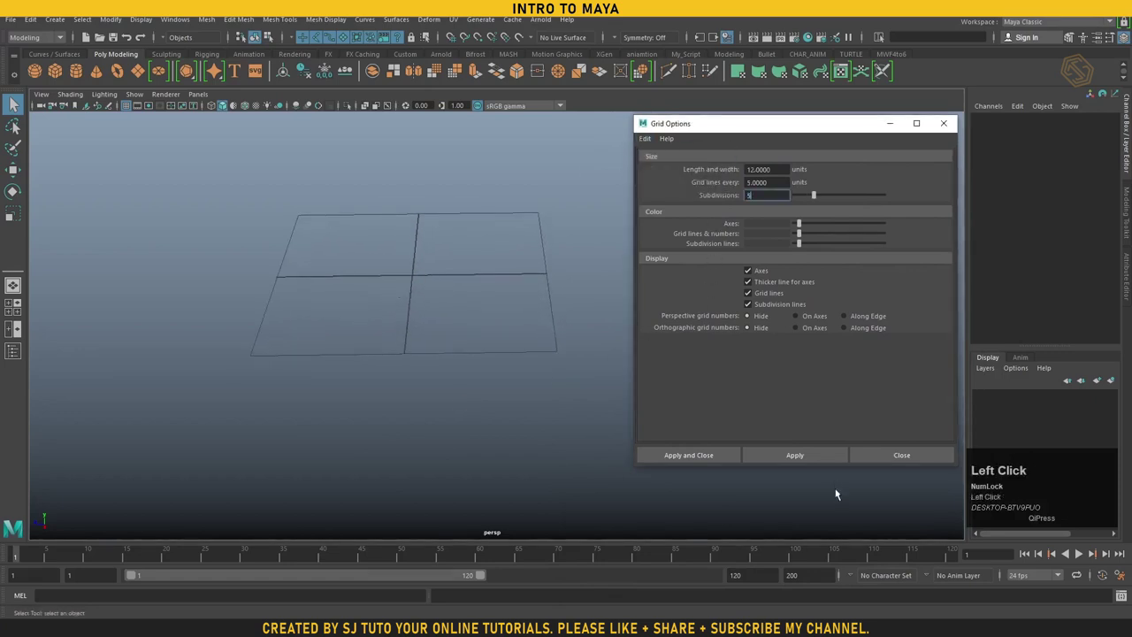
Step: Reframe the perspective view to inspect the 5-unit grid with its subdivisions
right_click(495, 374)
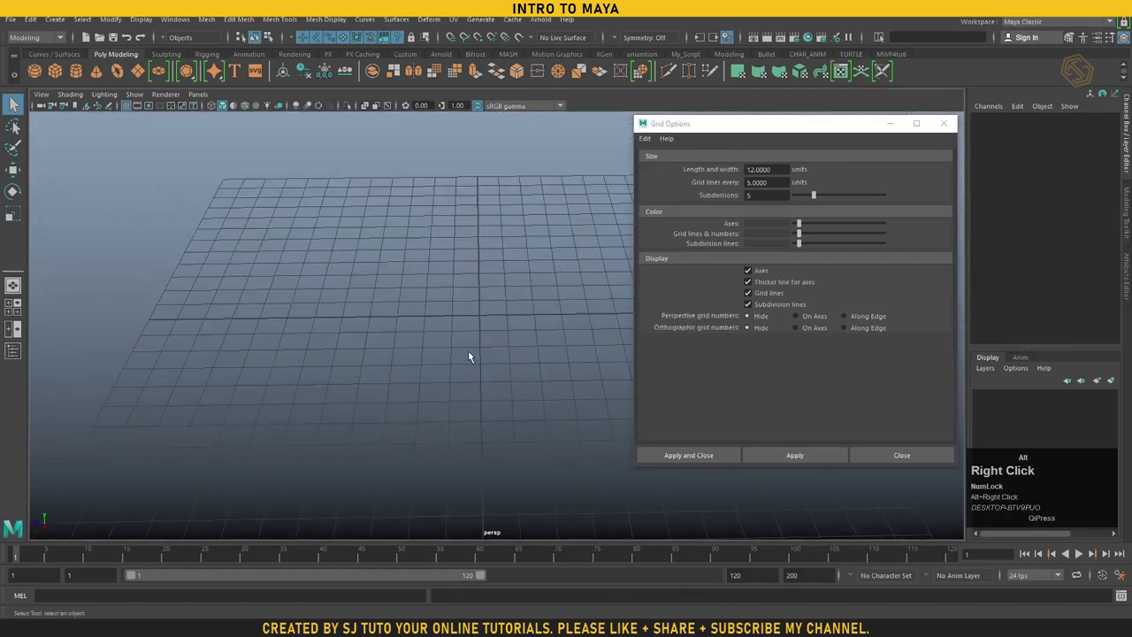
middle_click(494, 340)
right_click(508, 347)
click(478, 325)
middle_click(504, 340)
right_click(449, 328)
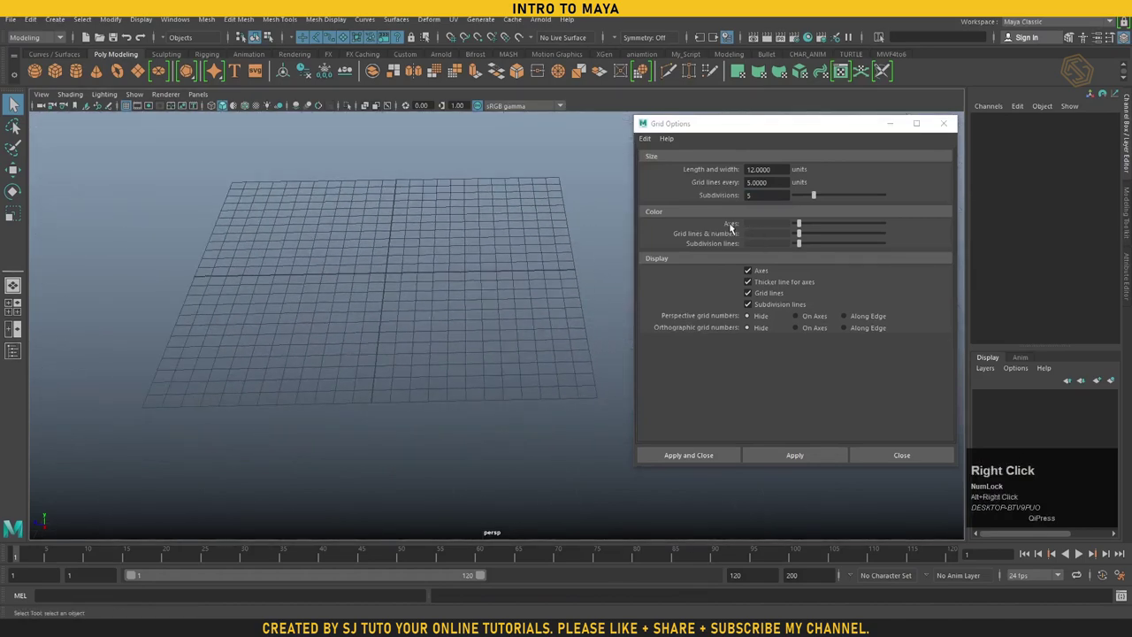
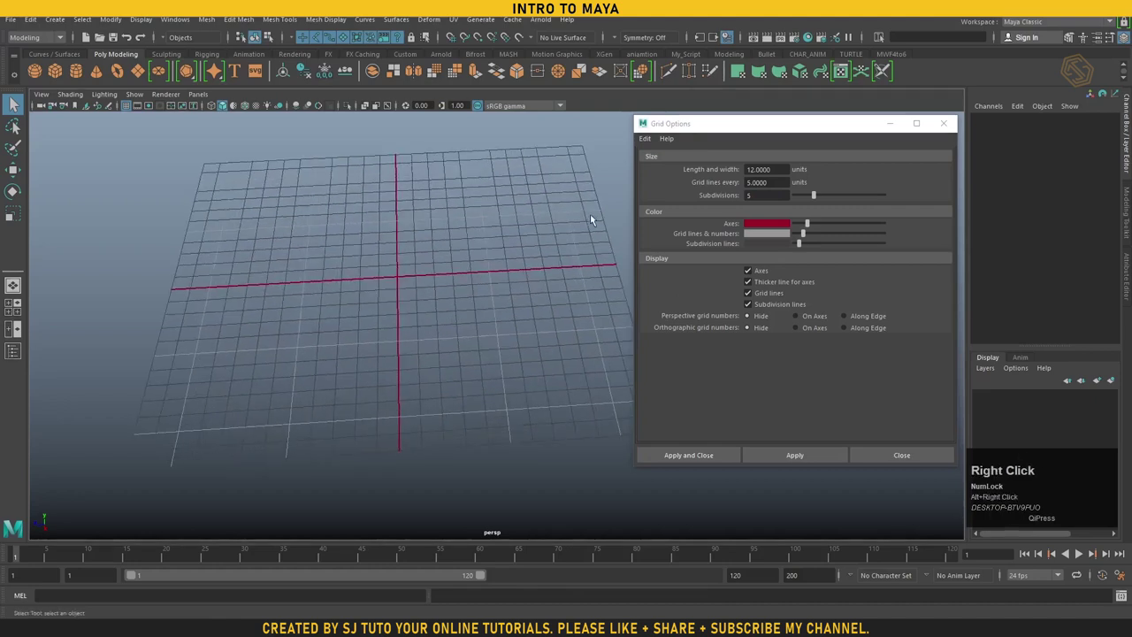
Step: Give the grid's subdivision lines a dark blue colour from the colour swatch
click(583, 334)
right_click(557, 326)
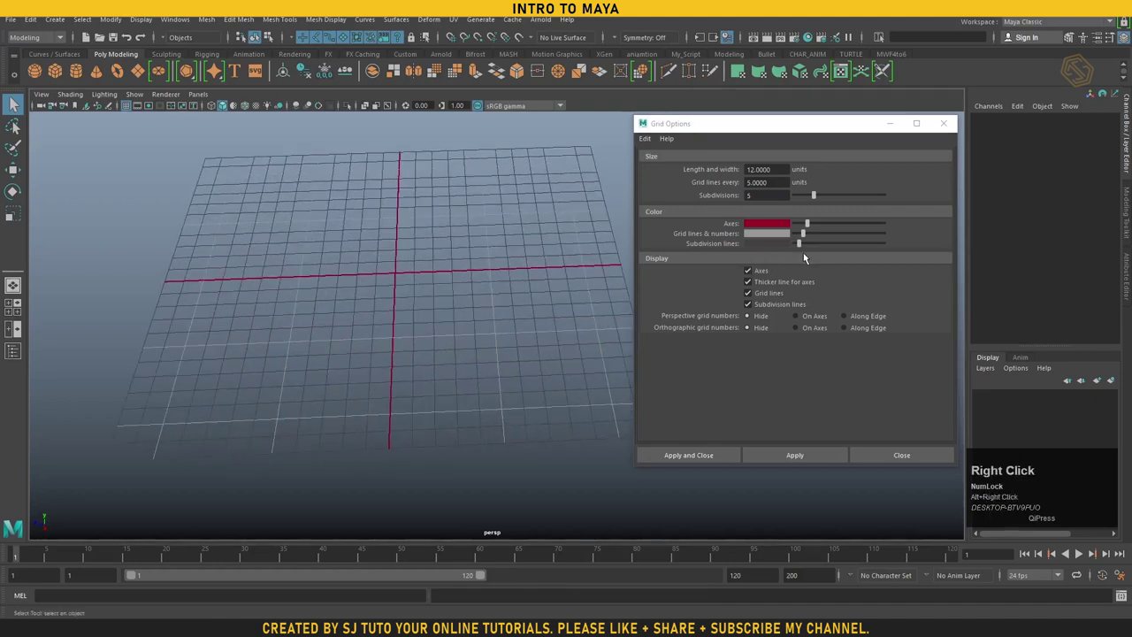
drag(802, 247, 822, 455)
right_click(526, 419)
click(492, 408)
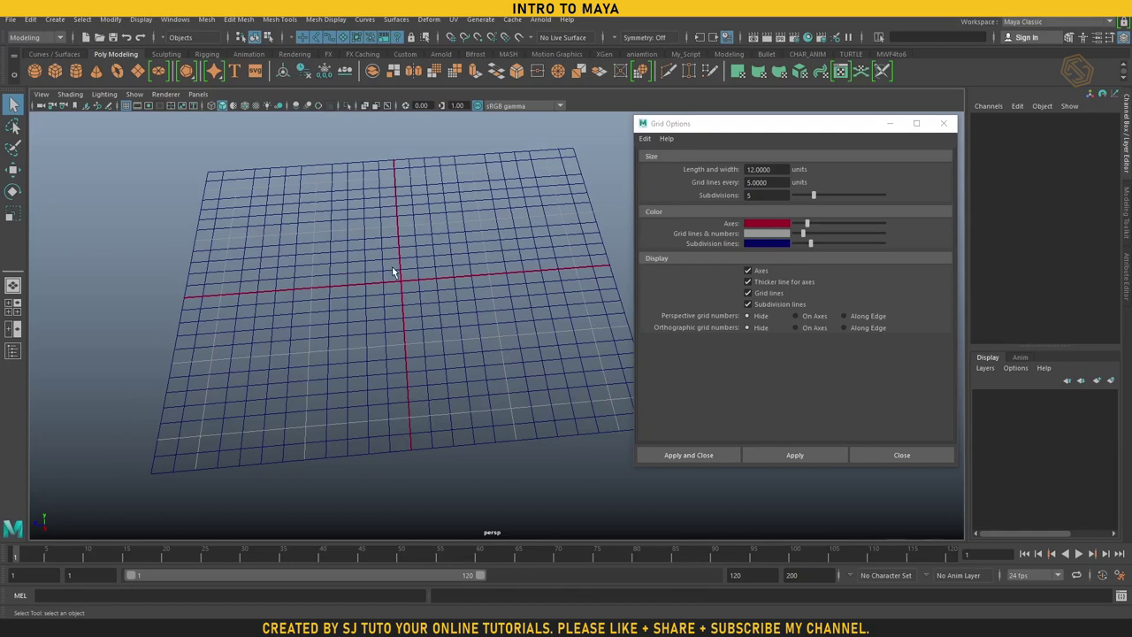
right_click(468, 301)
Step: Toggle the axes, thicker axis lines and main grid lines off and back on
click(758, 273)
click(433, 324)
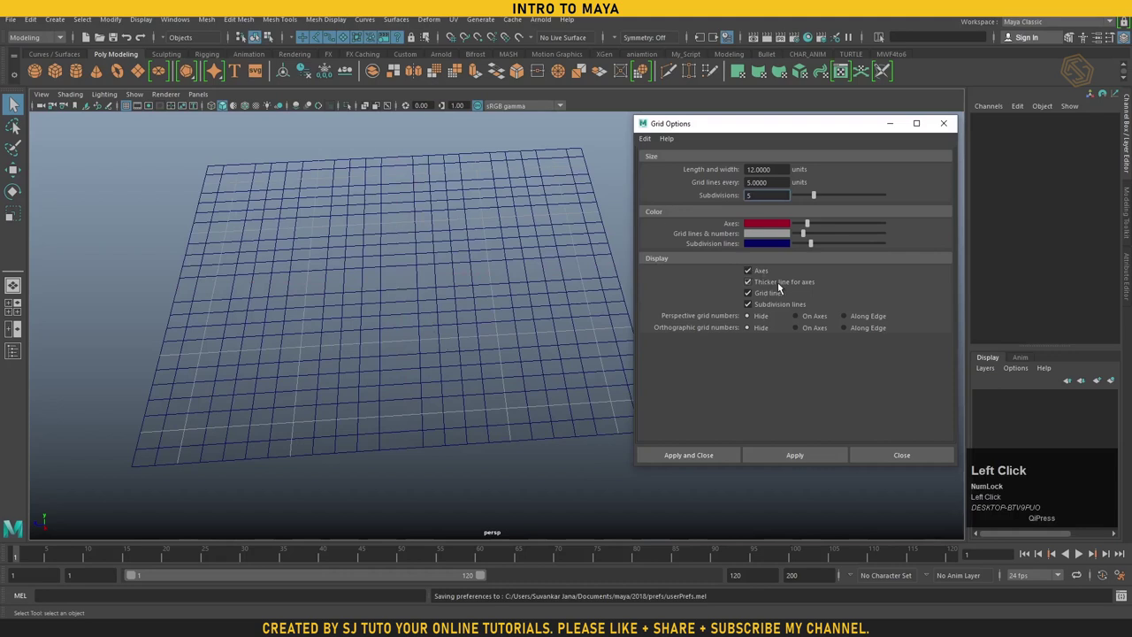
click(803, 457)
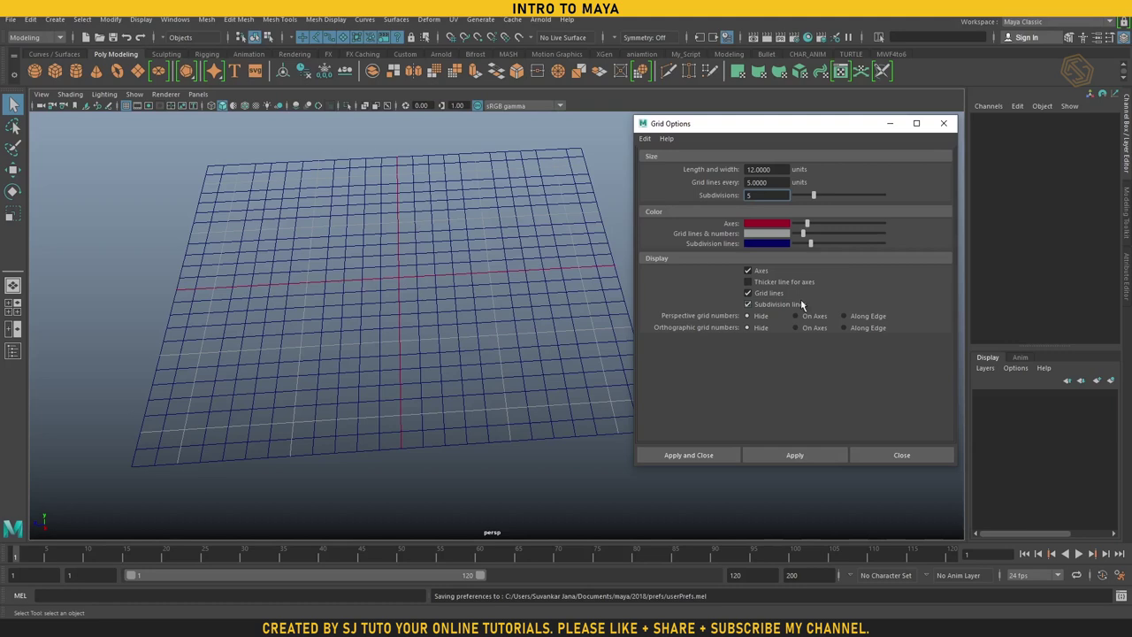
click(780, 284)
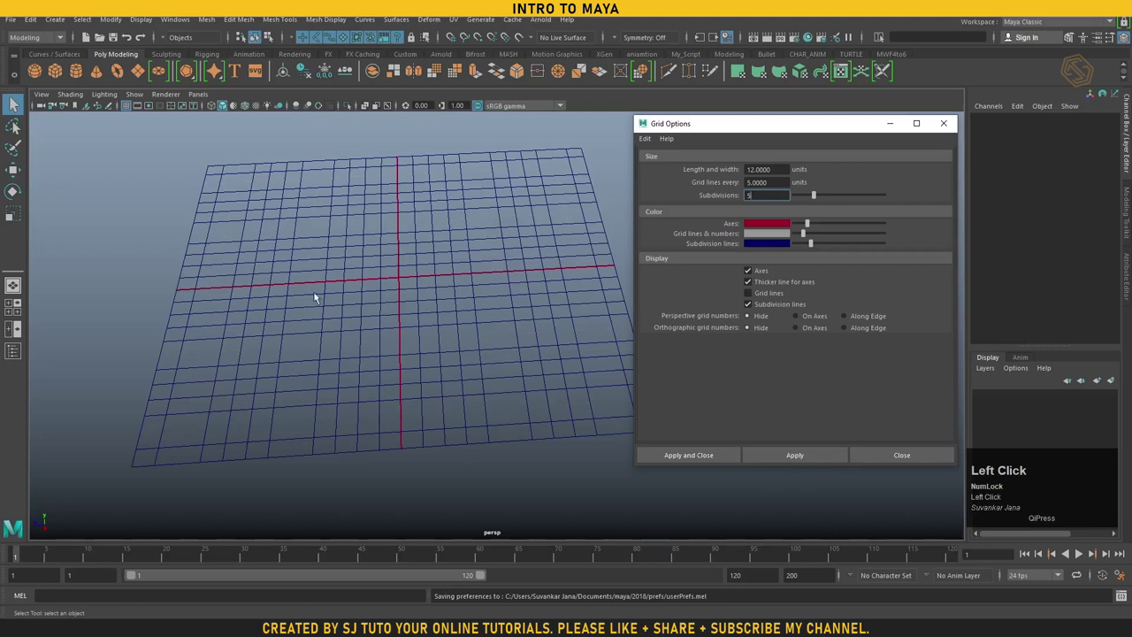
click(767, 297)
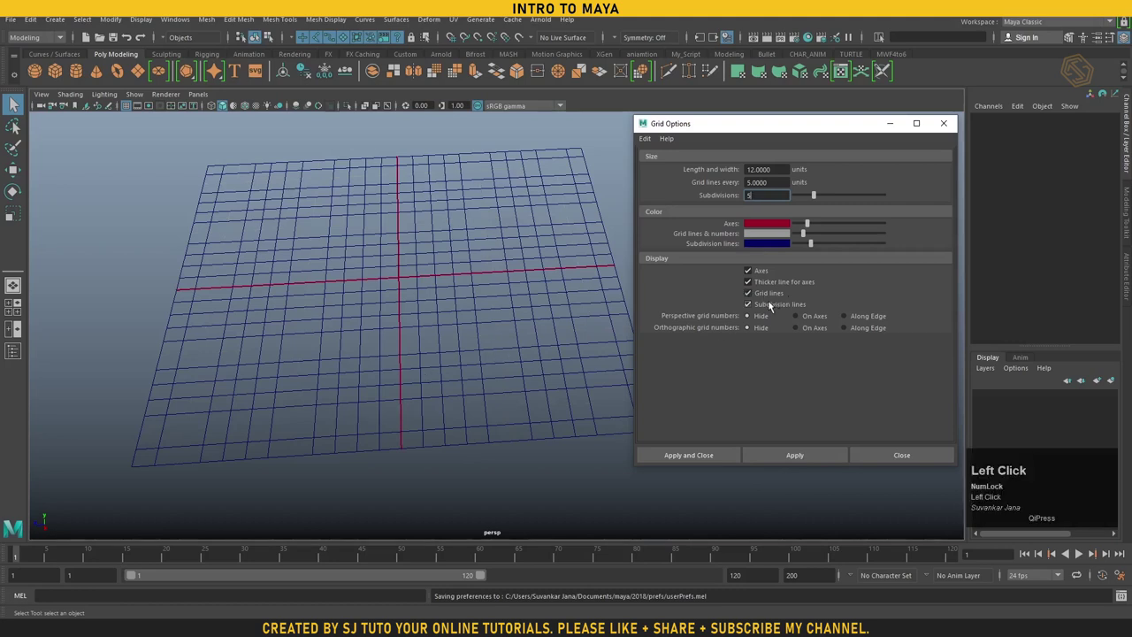
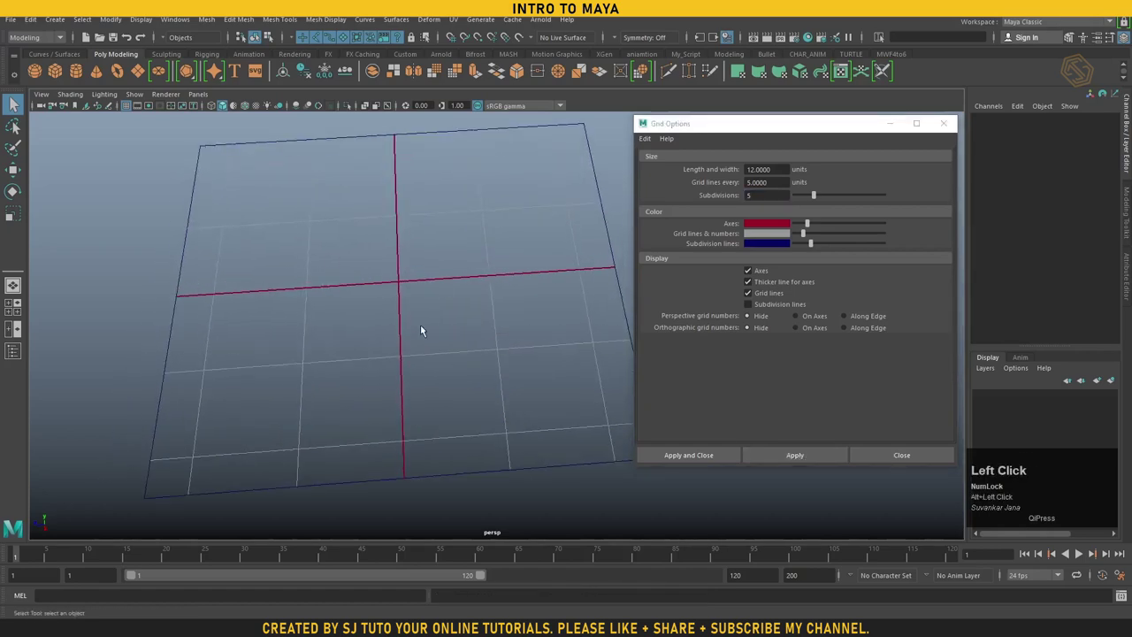
Step: Show subdivision lines again and set perspective grid numbers to On Axes
right_click(424, 327)
middle_click(480, 353)
right_click(464, 346)
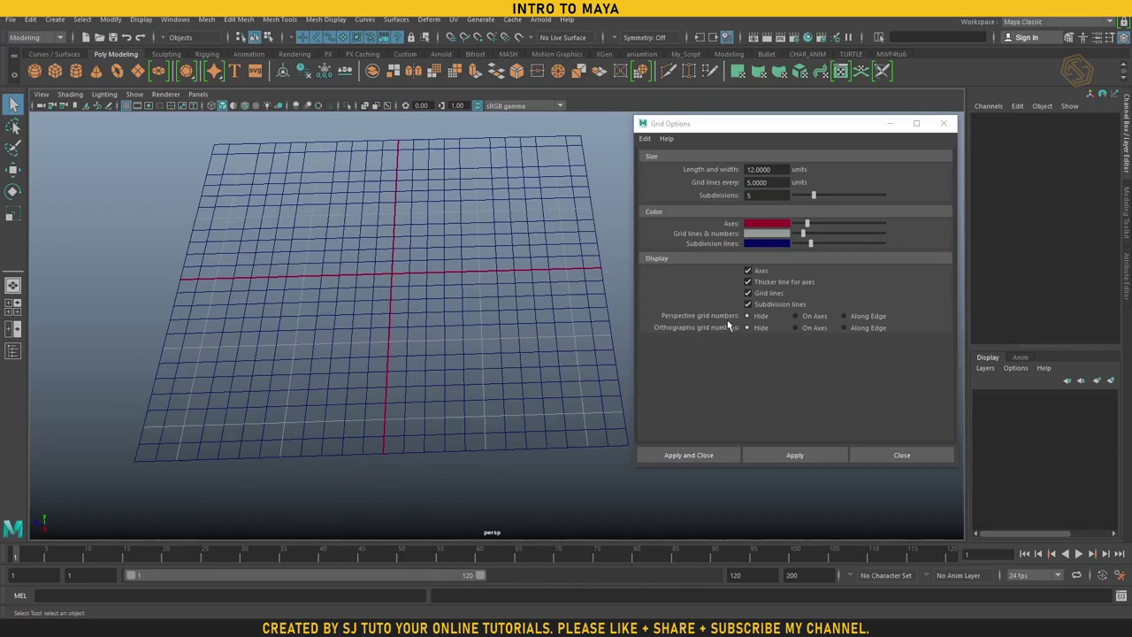
right_click(377, 336)
click(400, 349)
middle_click(408, 350)
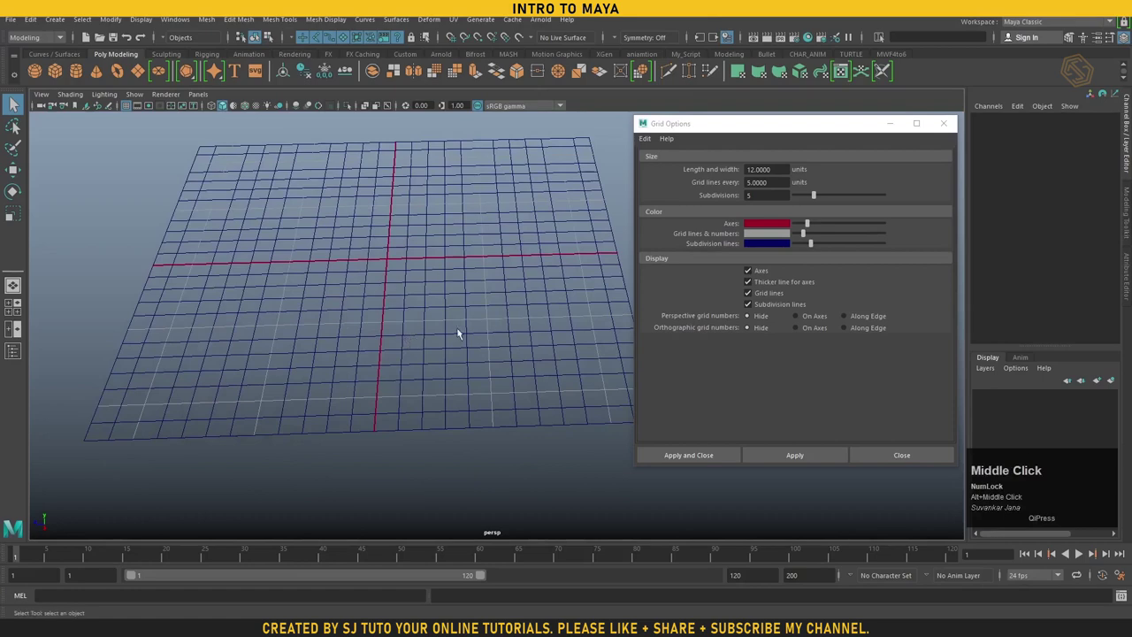
click(811, 321)
right_click(402, 400)
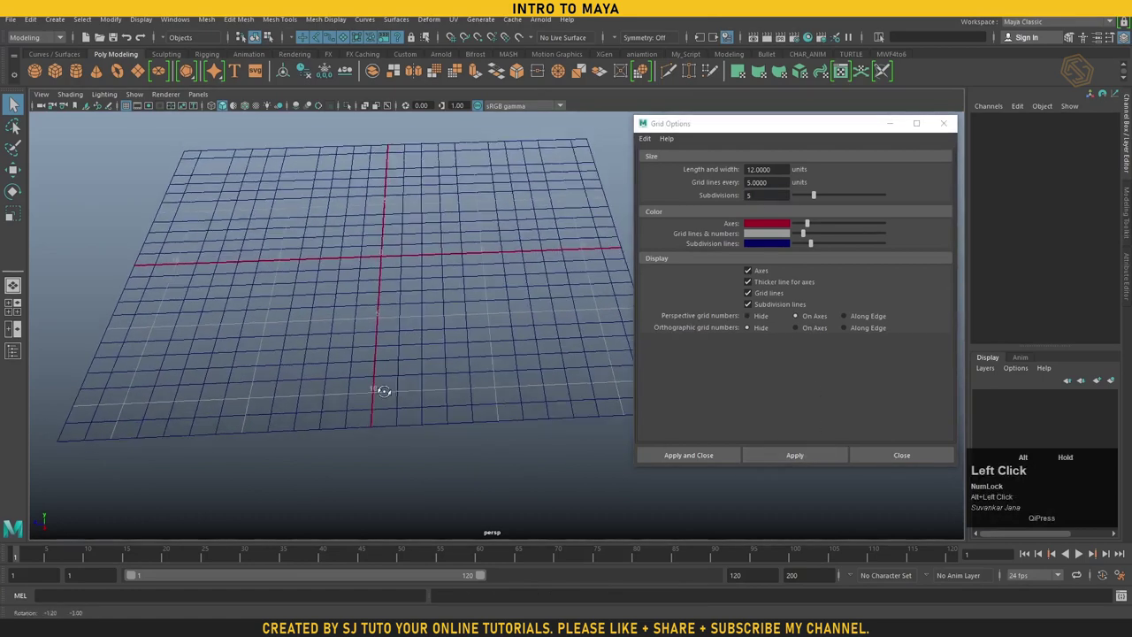
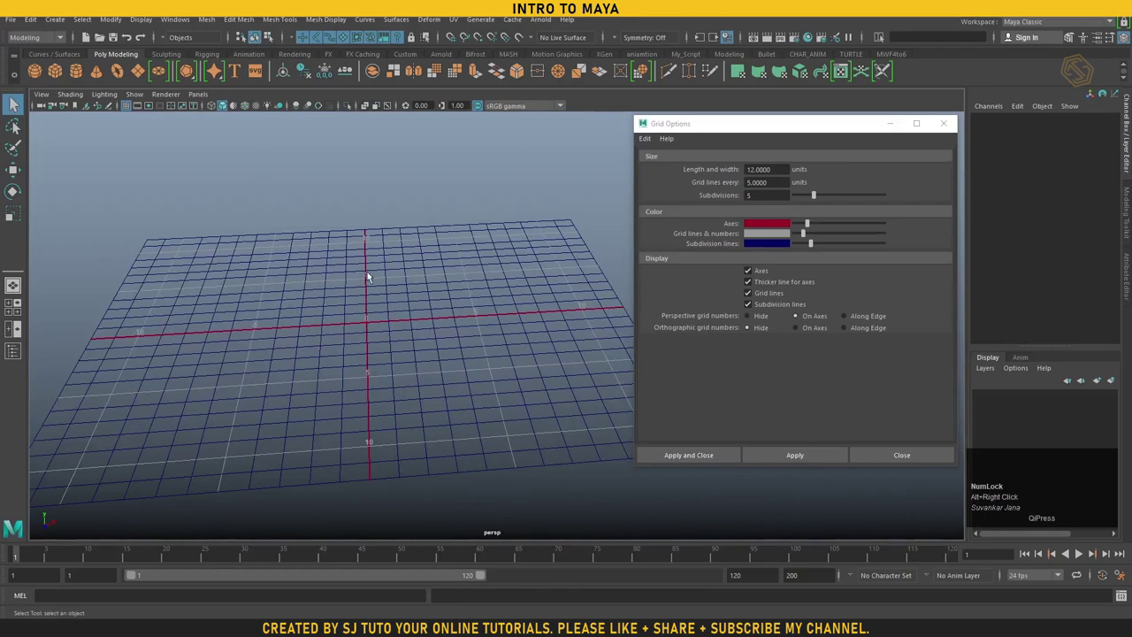
Step: Switch to the front orthographic view and show orthographic grid numbers On Axes
right_click(444, 432)
click(430, 416)
key(space)
scroll(down, 3)
drag(475, 357, 728, 331)
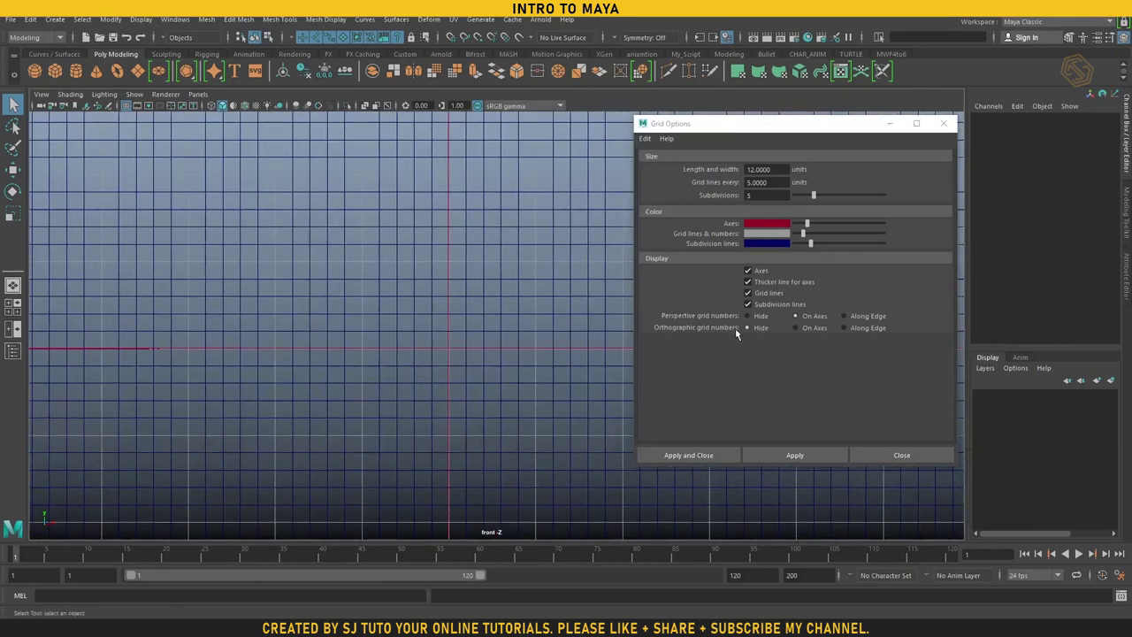
click(804, 329)
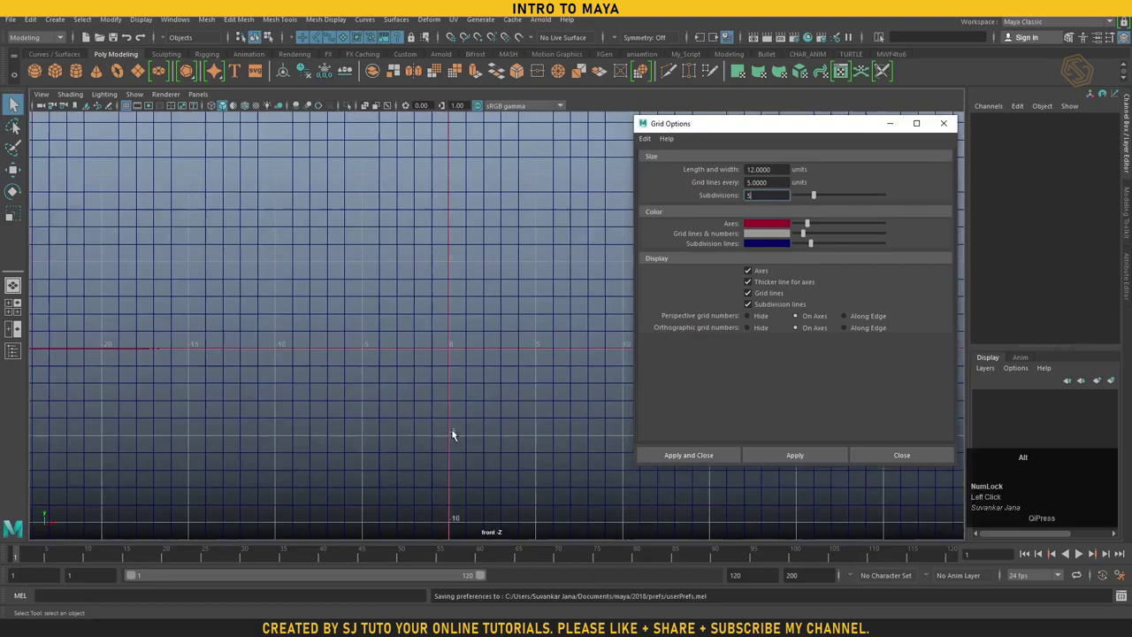
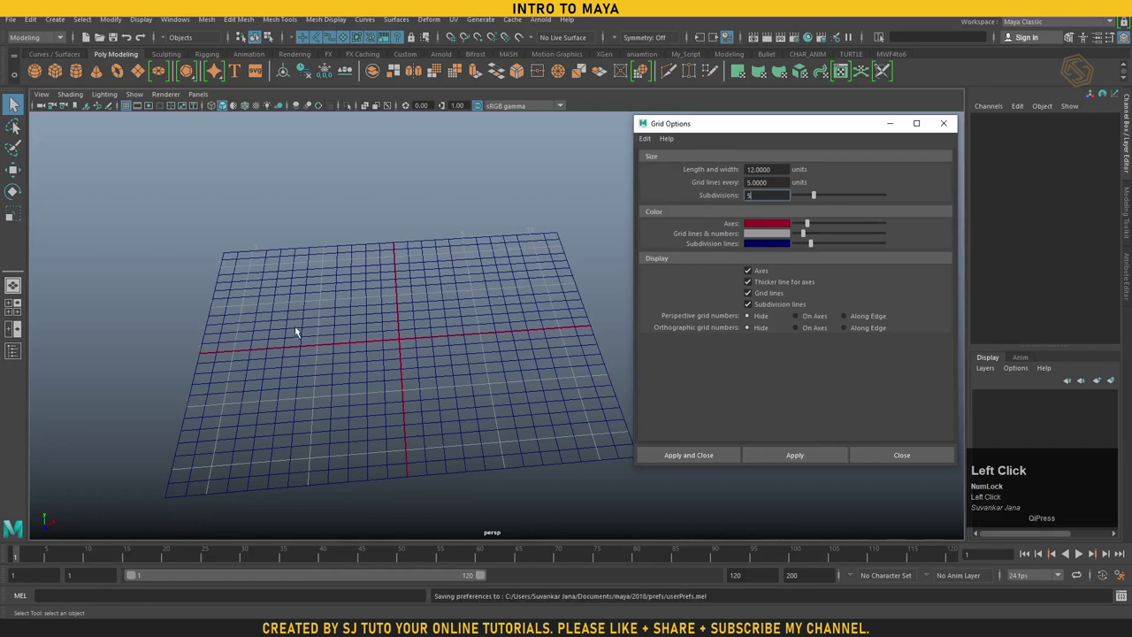
Step: Reset Grid Options settings so axis, grid line and subdivision colours revert to default grey
right_click(472, 386)
click(450, 371)
drag(797, 210, 806, 453)
right_click(417, 354)
click(443, 364)
right_click(491, 381)
middle_click(421, 347)
right_click(449, 328)
click(464, 358)
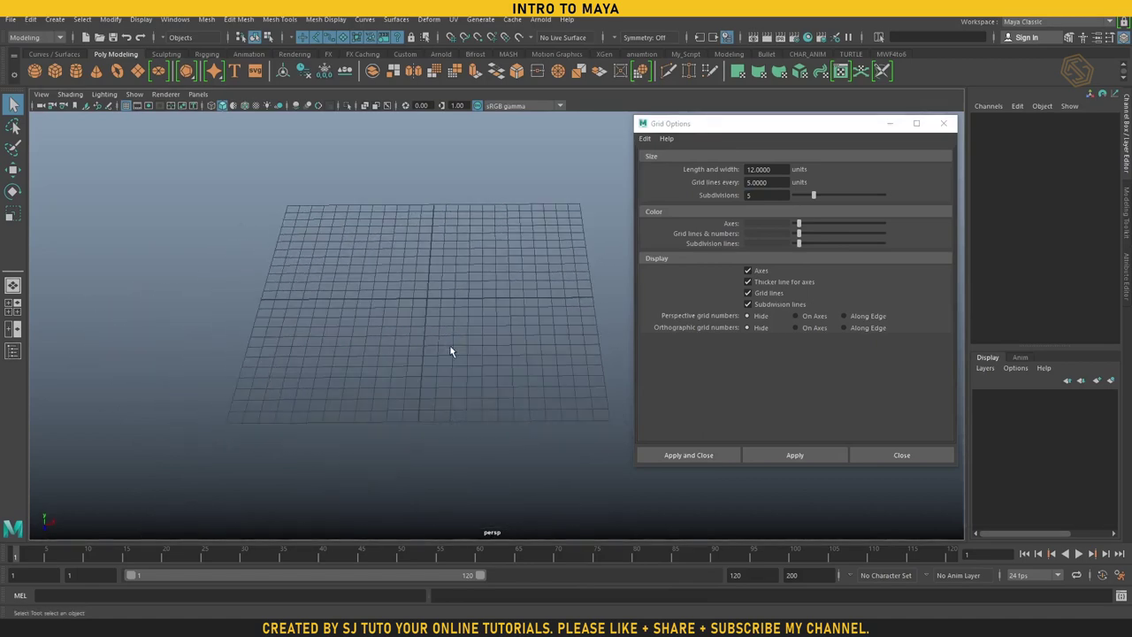